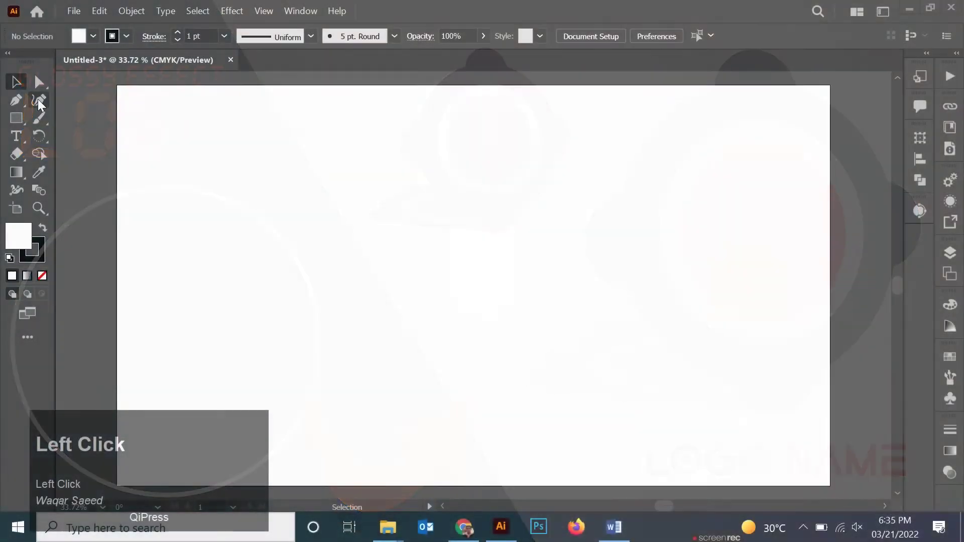
- Draw a purple, strokeless circle on the left side of the artboard with the Ellipse tool
{"action": "left_click", "coordinate": [323, 309]}
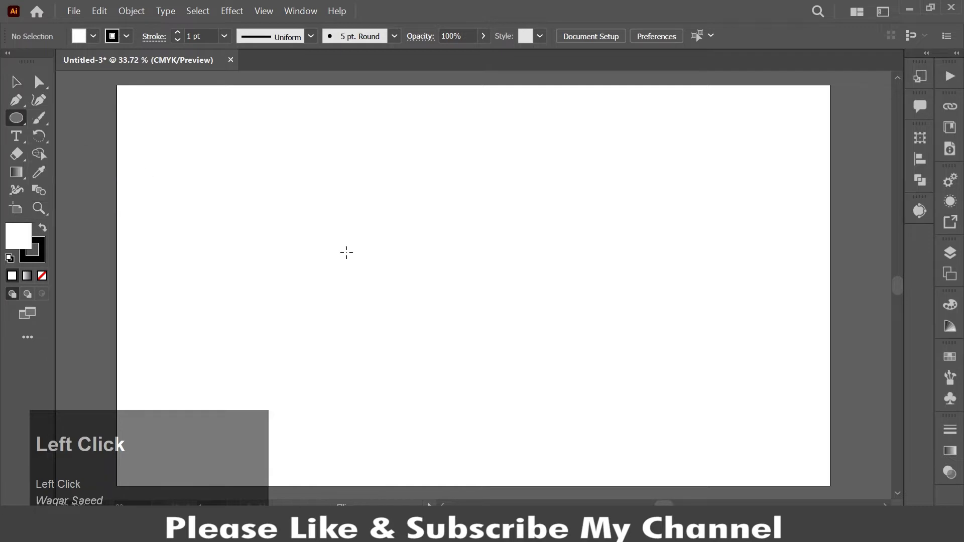
{"action": "left_click_drag", "start_coordinate": [349, 260], "coordinate": [690, 74]}
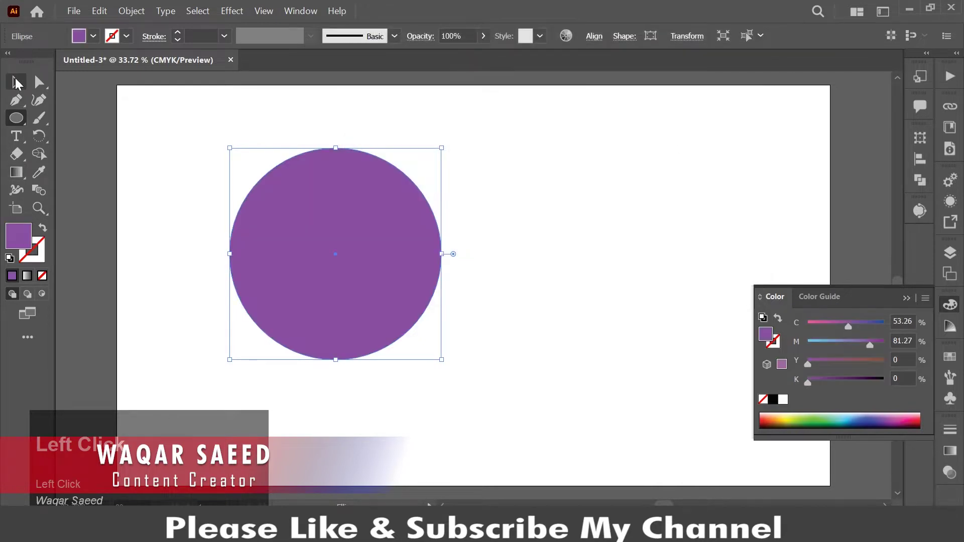
- Draw a tall rounded bar over the left circle and rotate a 90° copy of it
{"action": "left_click_drag", "start_coordinate": [346, 313], "coordinate": [337, 206]}
{"action": "right_click", "coordinate": [337, 206]}
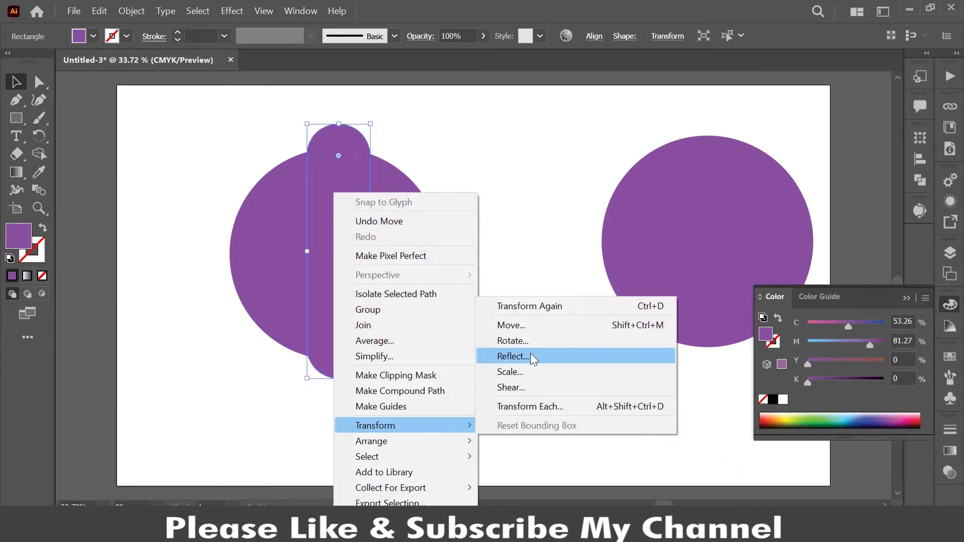
{"action": "left_click", "coordinate": [535, 347]}
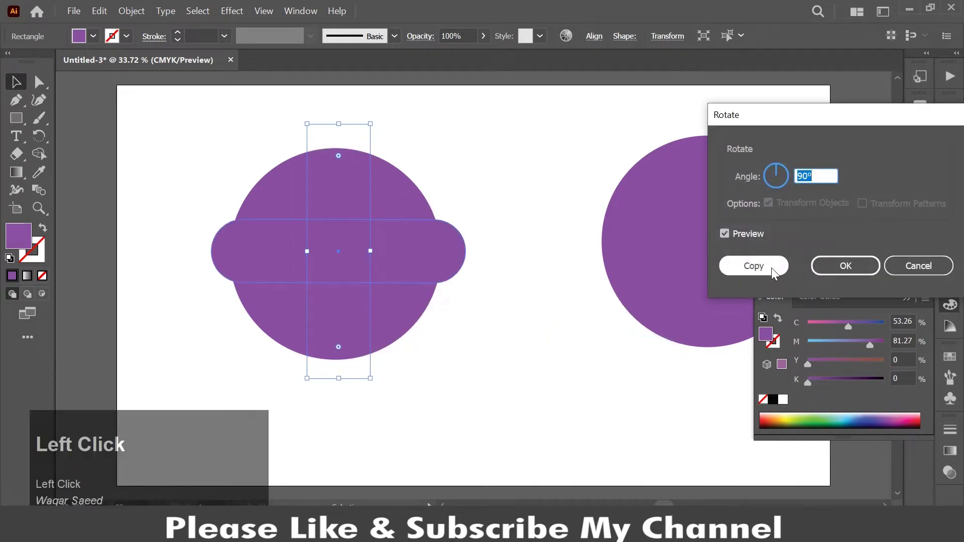
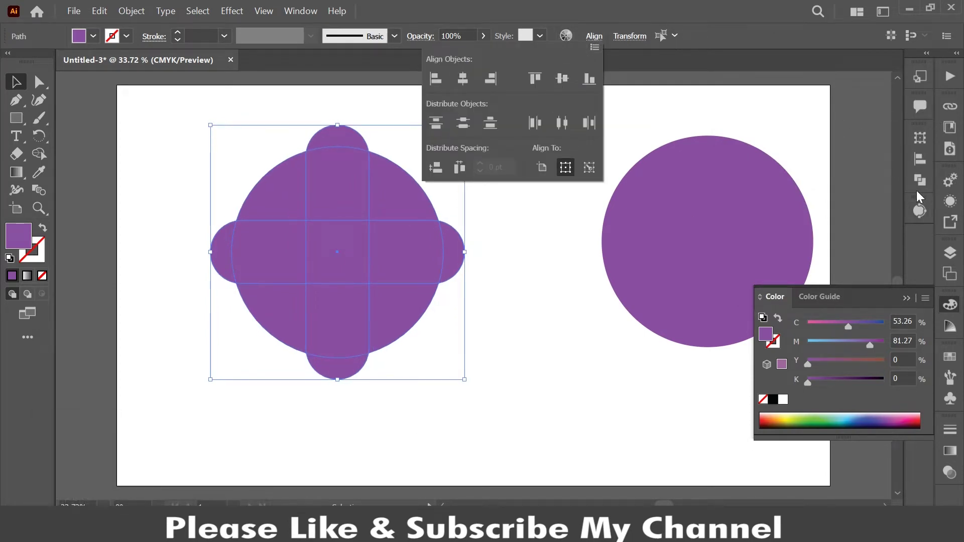
- Move the second circle onto the scalloped shape, shrink it to 419.5 pt and centre it
{"action": "left_click_drag", "start_coordinate": [919, 186], "coordinate": [570, 233]}
{"action": "right_click", "coordinate": [570, 234]}
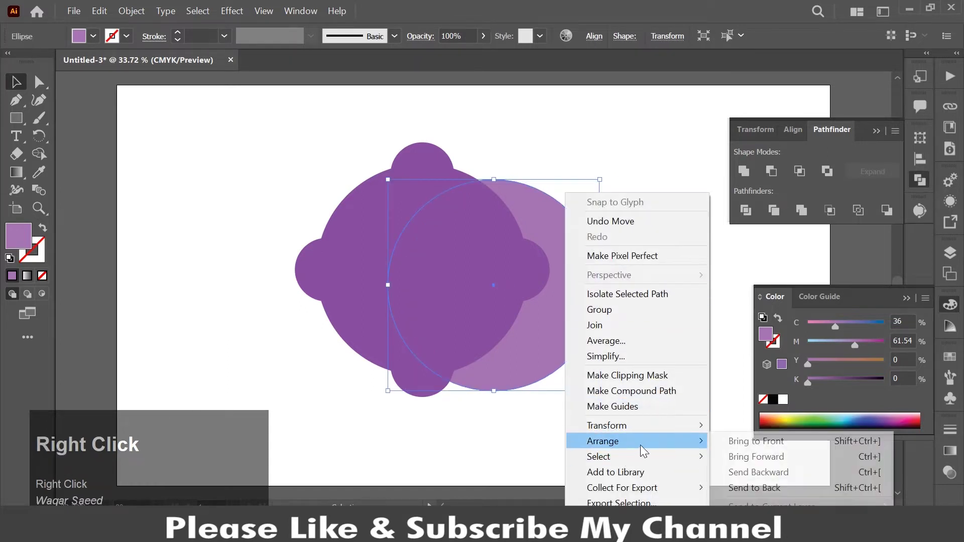
{"action": "left_click_drag", "start_coordinate": [755, 445], "coordinate": [382, 219]}
{"action": "left_click", "coordinate": [424, 275]}
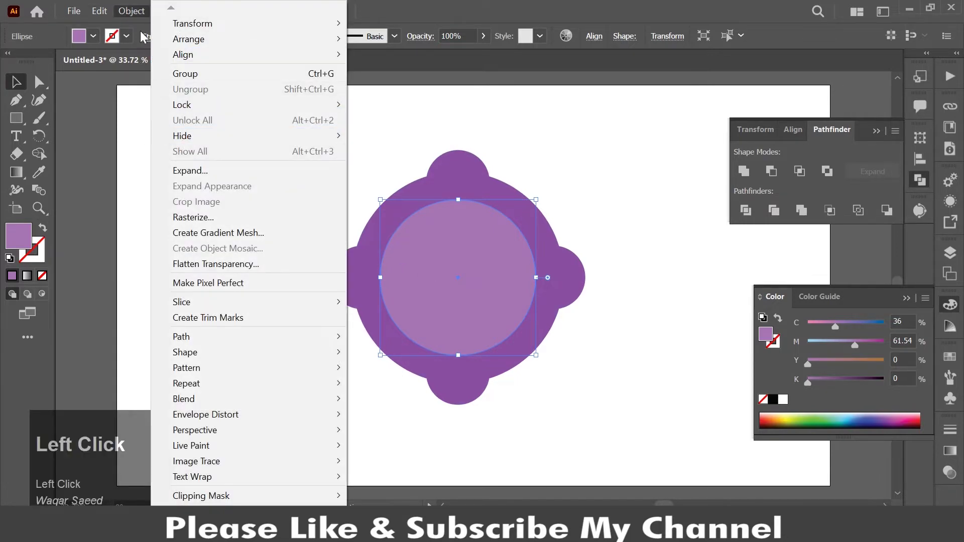
- Copy the inner circle to make a duplicate for cutting the white ring
{"action": "left_click", "coordinate": [129, 79]}
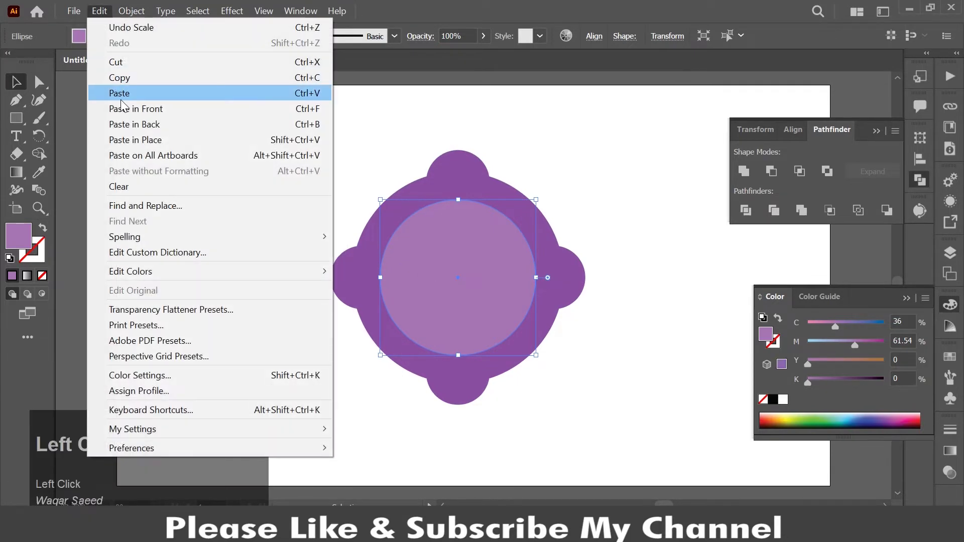
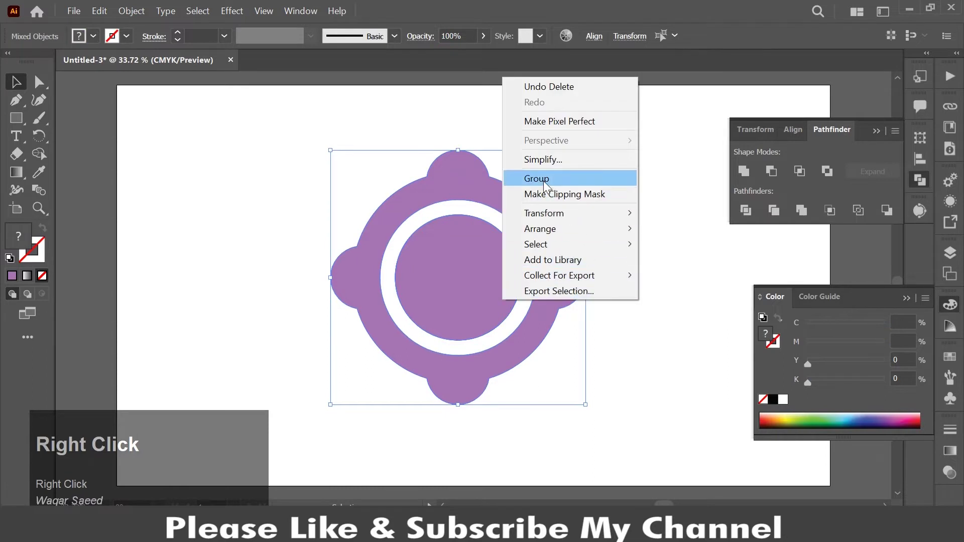
- Apply a classic 3D Rotate effect with Off-Axis Front to the grouped ring logo
{"action": "left_click", "coordinate": [548, 187]}
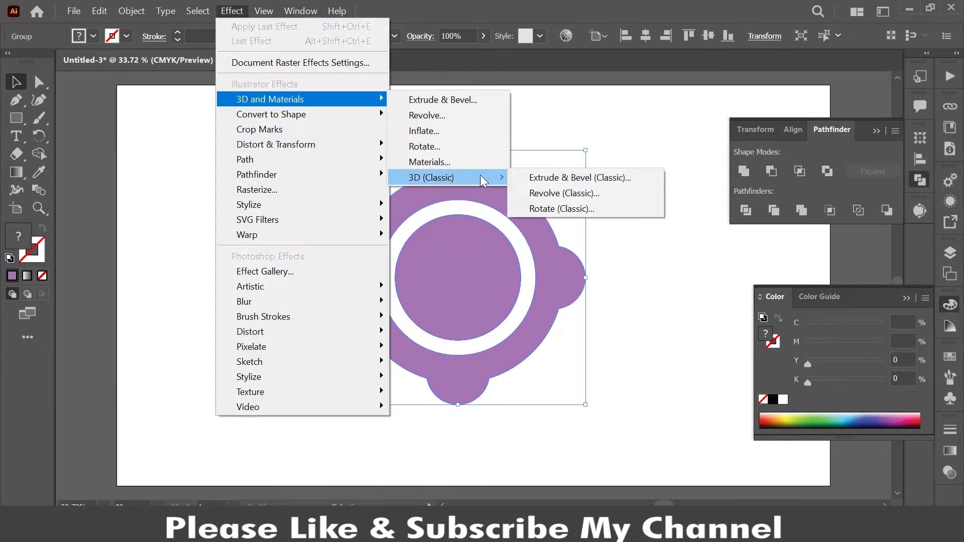
{"action": "left_click", "coordinate": [573, 213]}
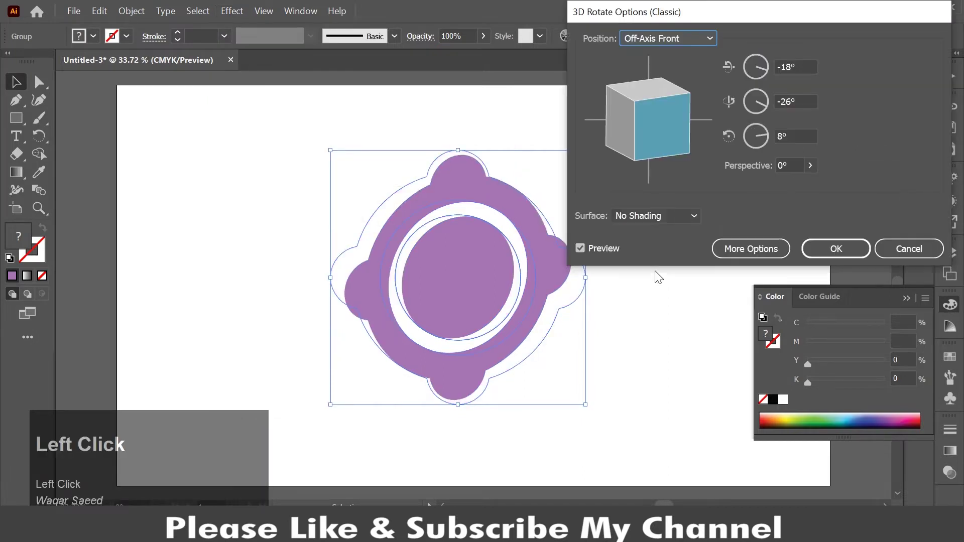
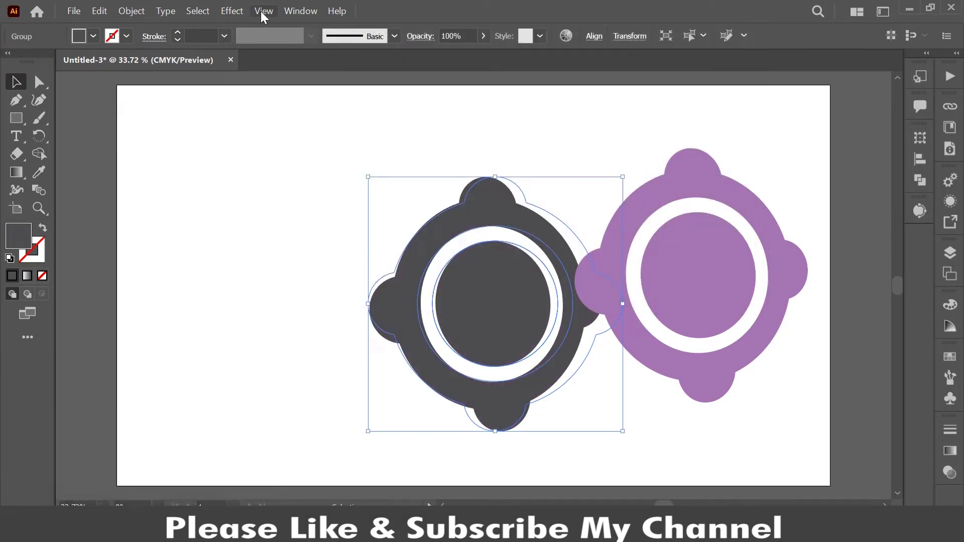
- Reopen classic 3D Rotate on the grey copy and choose a preset flattening position
{"action": "left_click", "coordinate": [241, 17]}
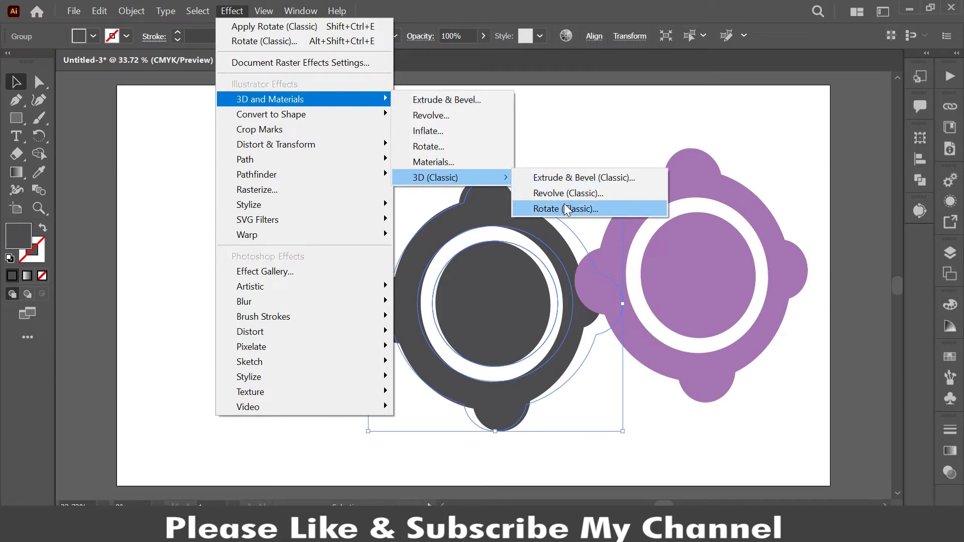
{"action": "left_click", "coordinate": [568, 209]}
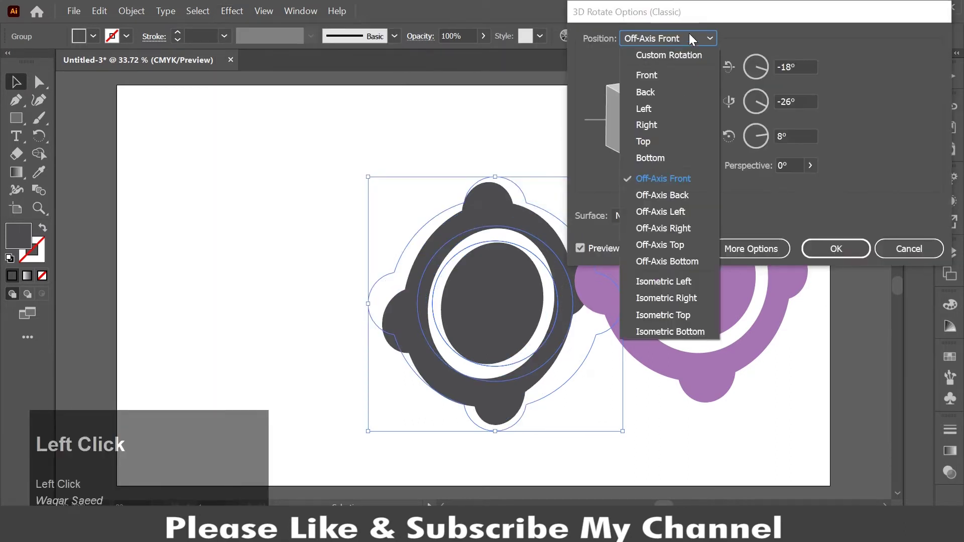
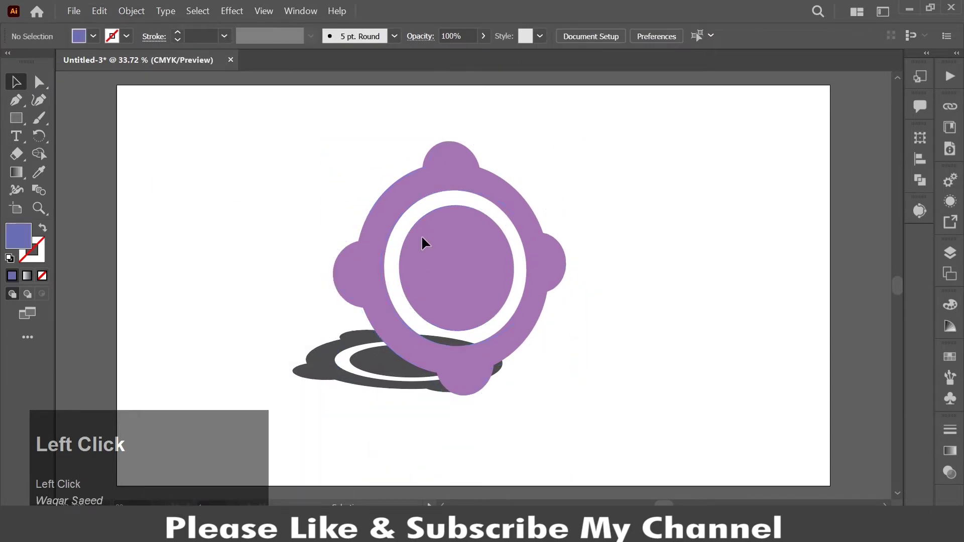
{"action": "right_click", "coordinate": [388, 225]}
{"action": "left_click", "coordinate": [467, 341]}
{"action": "right_click", "coordinate": [384, 252]}
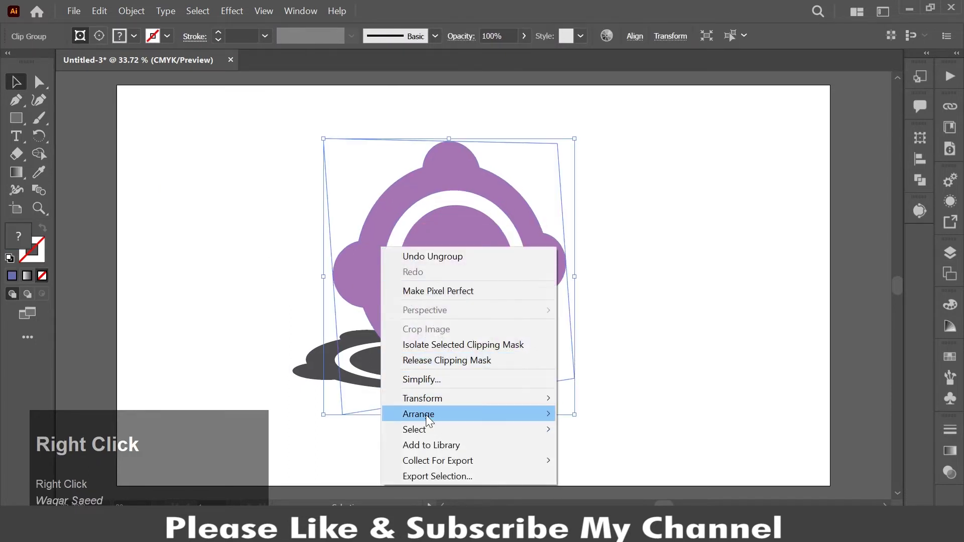
{"action": "left_click", "coordinate": [433, 364]}
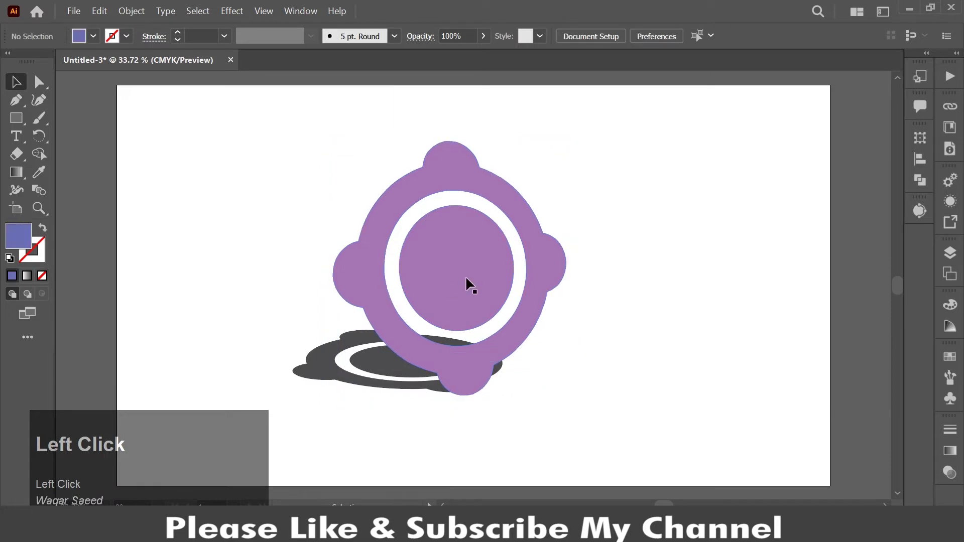
{"action": "right_click", "coordinate": [471, 283]}
{"action": "left_click", "coordinate": [514, 161]}
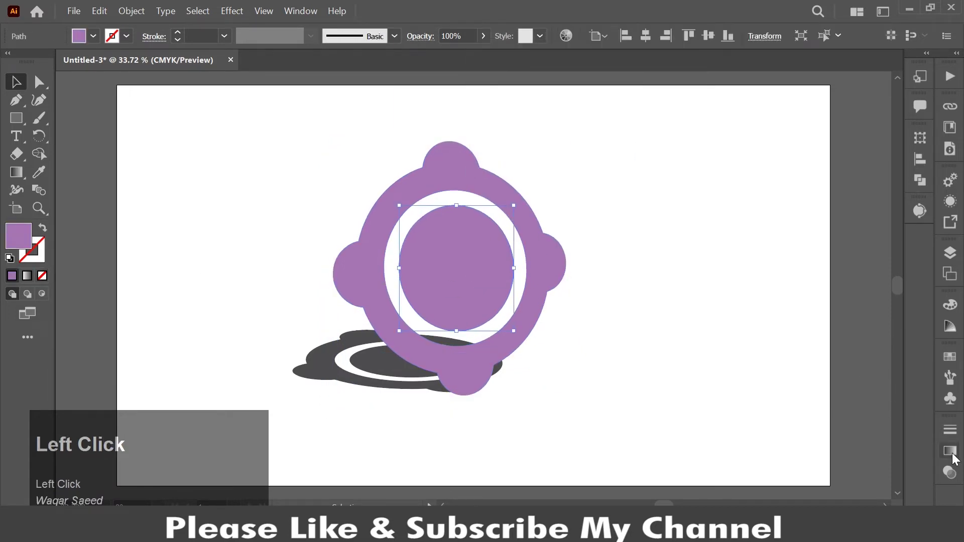
- Fill the centre circle with a magenta radial gradient that darkens toward the edge
{"action": "left_click", "coordinate": [783, 443]}
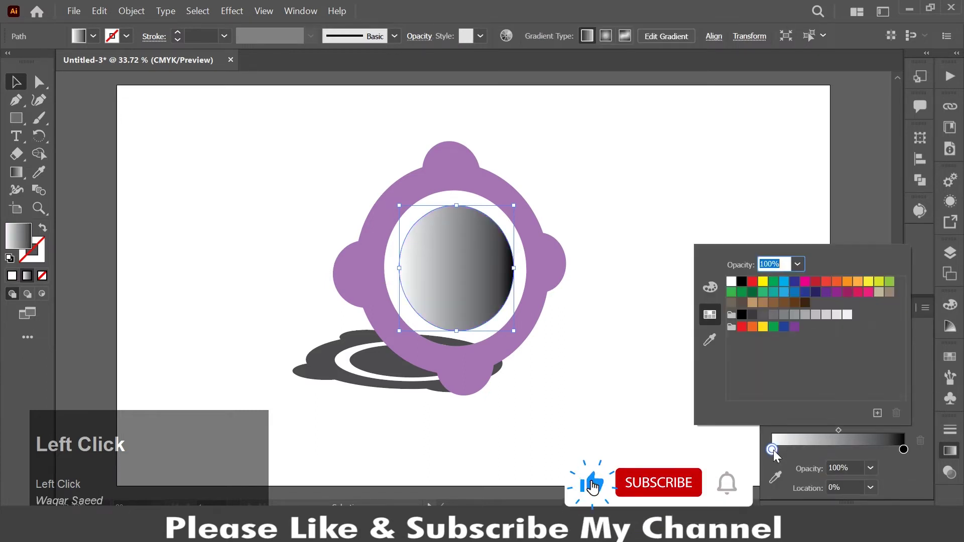
{"action": "left_click", "coordinate": [810, 285]}
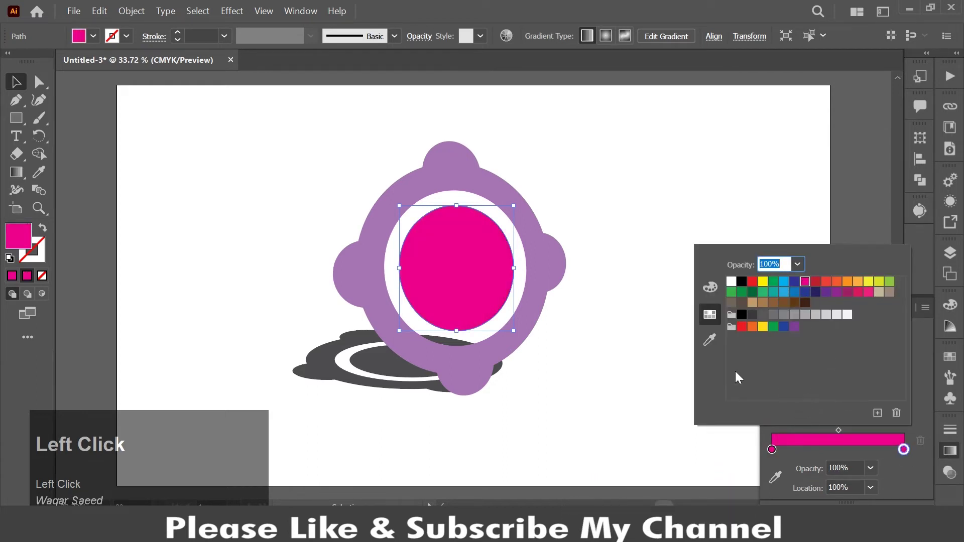
{"action": "left_click_drag", "start_coordinate": [716, 289], "coordinate": [923, 368]}
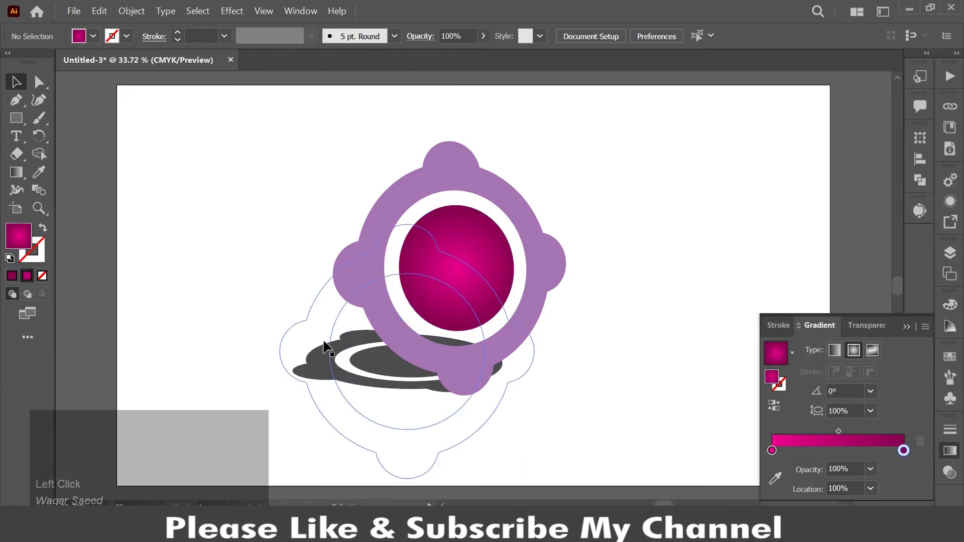
- Recolour the scalloped ring from light purple to a deeper purple
{"action": "left_click", "coordinate": [385, 333]}
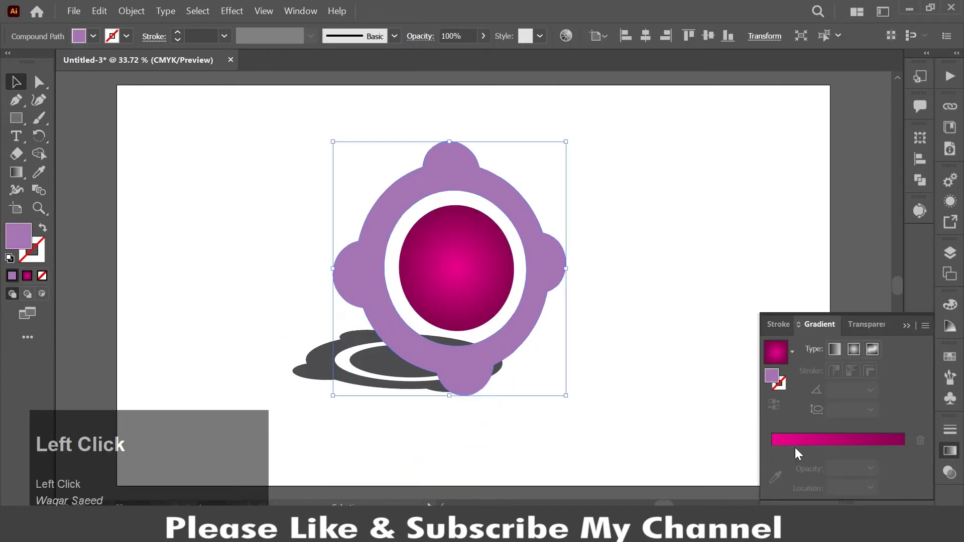
{"action": "left_click_drag", "start_coordinate": [18, 245], "coordinate": [708, 79]}
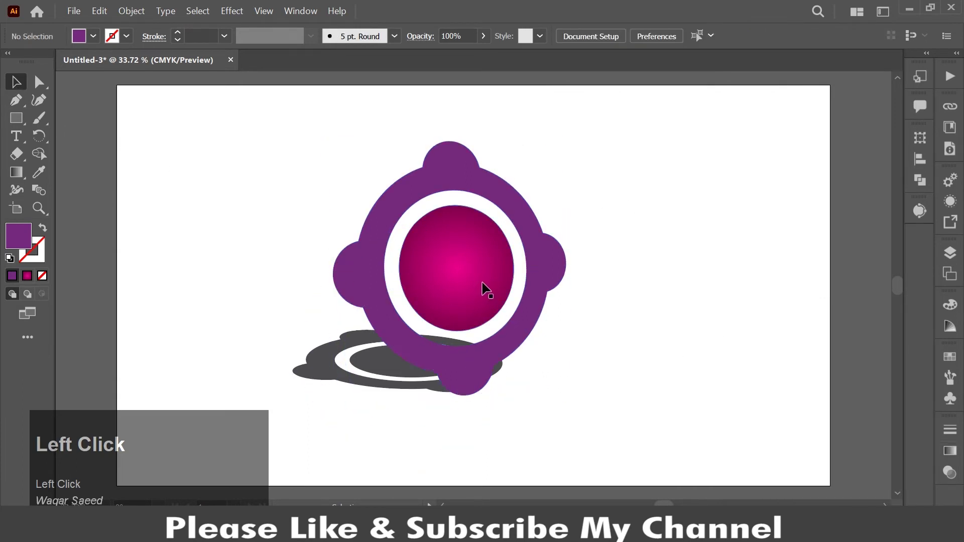
- Copy the magenta centre circle to make the highlight ellipse
{"action": "right_click", "coordinate": [468, 283]}
{"action": "left_click", "coordinate": [432, 269]}
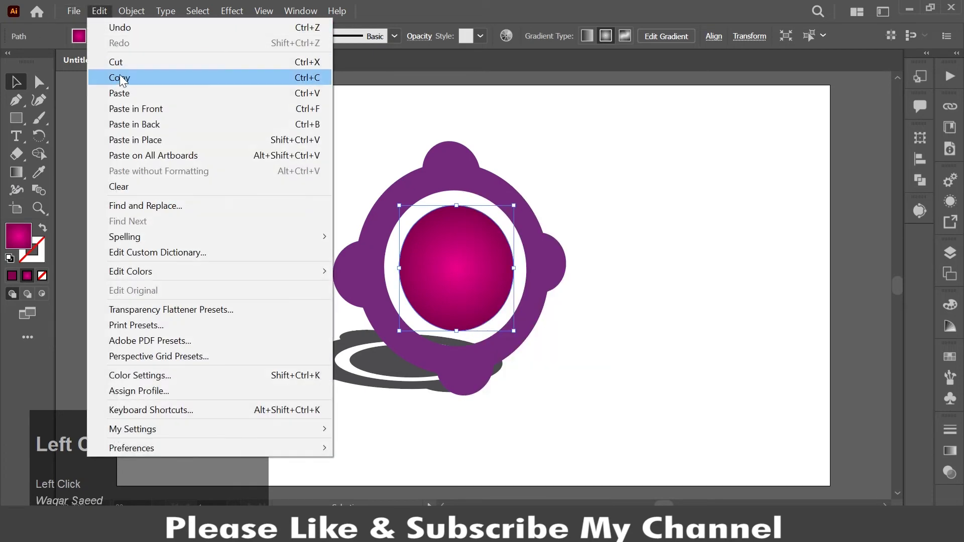
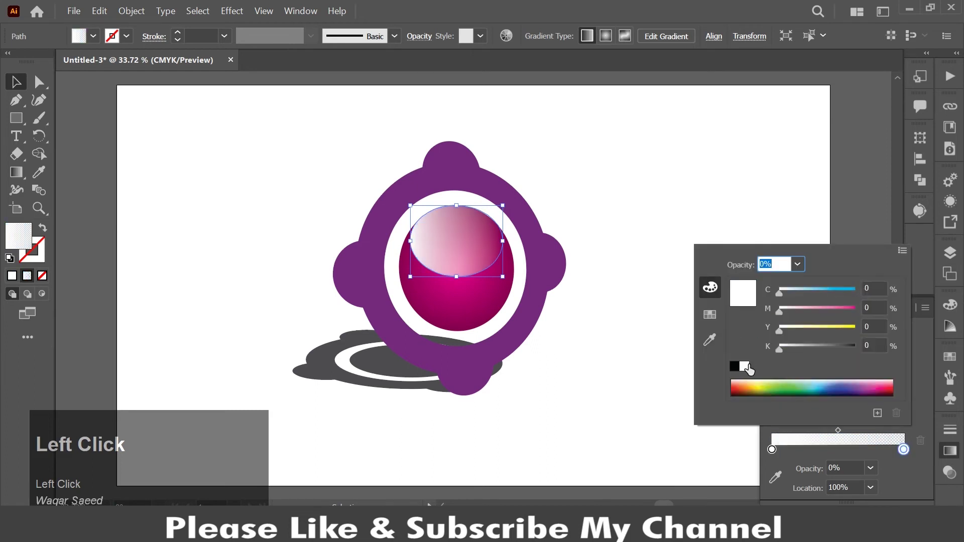
- Run the white-to-transparent highlight gradient downward from the top, then shift the logo left
{"action": "left_click", "coordinate": [752, 372]}
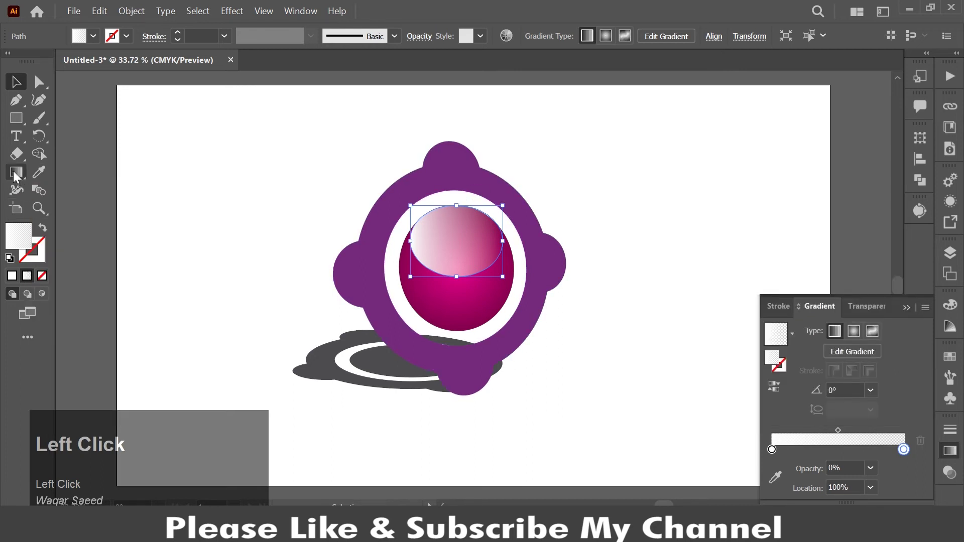
{"action": "left_click_drag", "start_coordinate": [30, 188], "coordinate": [462, 218]}
{"action": "left_click_drag", "start_coordinate": [462, 217], "coordinate": [14, 83]}
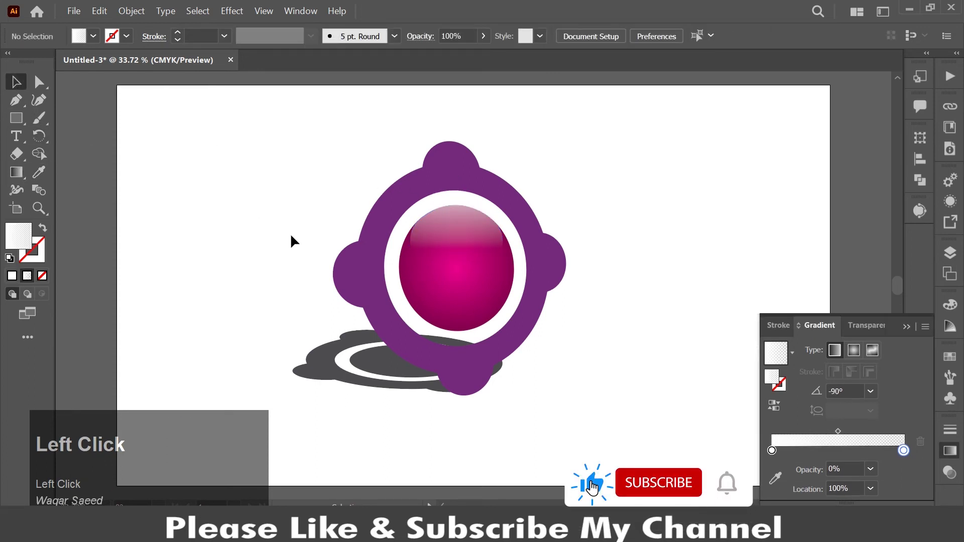
{"action": "left_click_drag", "start_coordinate": [279, 177], "coordinate": [589, 378]}
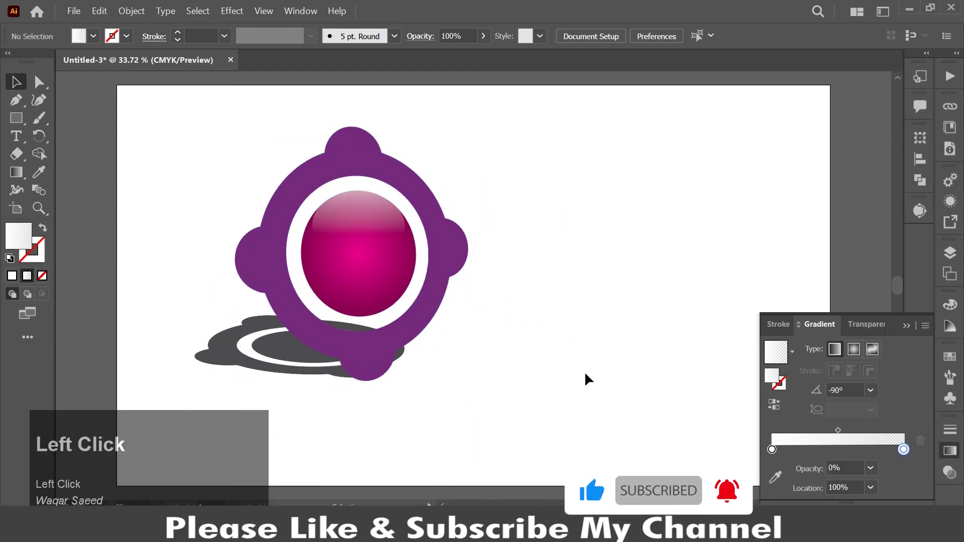